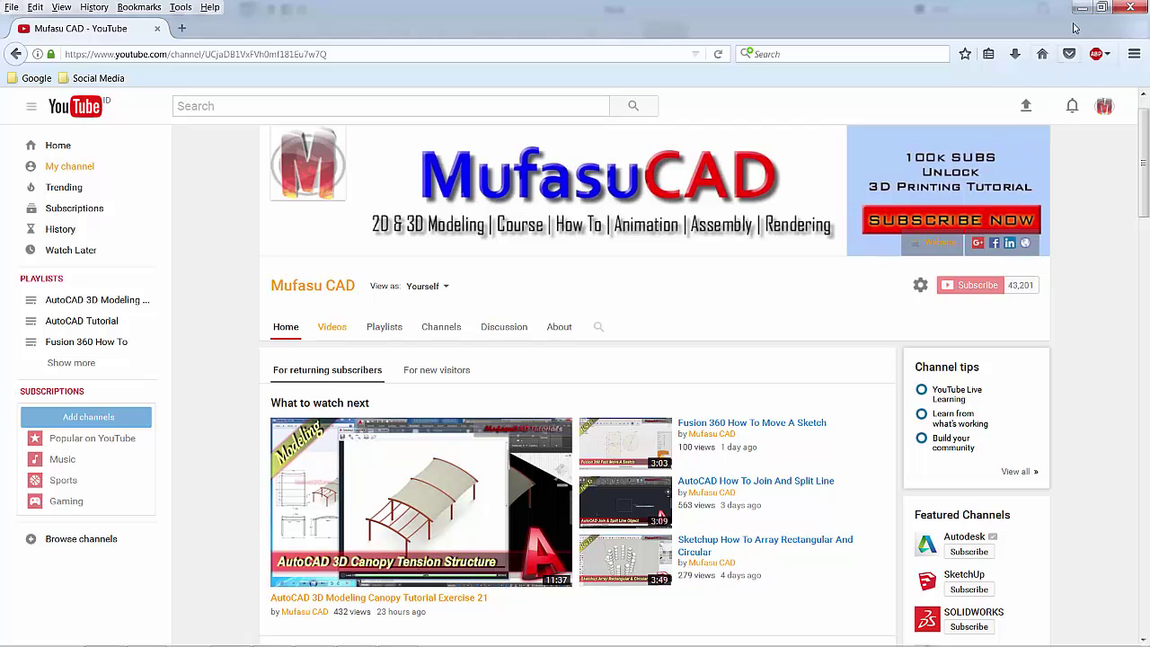
# Switch from the Firefox YouTube window to the empty SOLIDWORKS part
pyautogui.click(1087, 10)
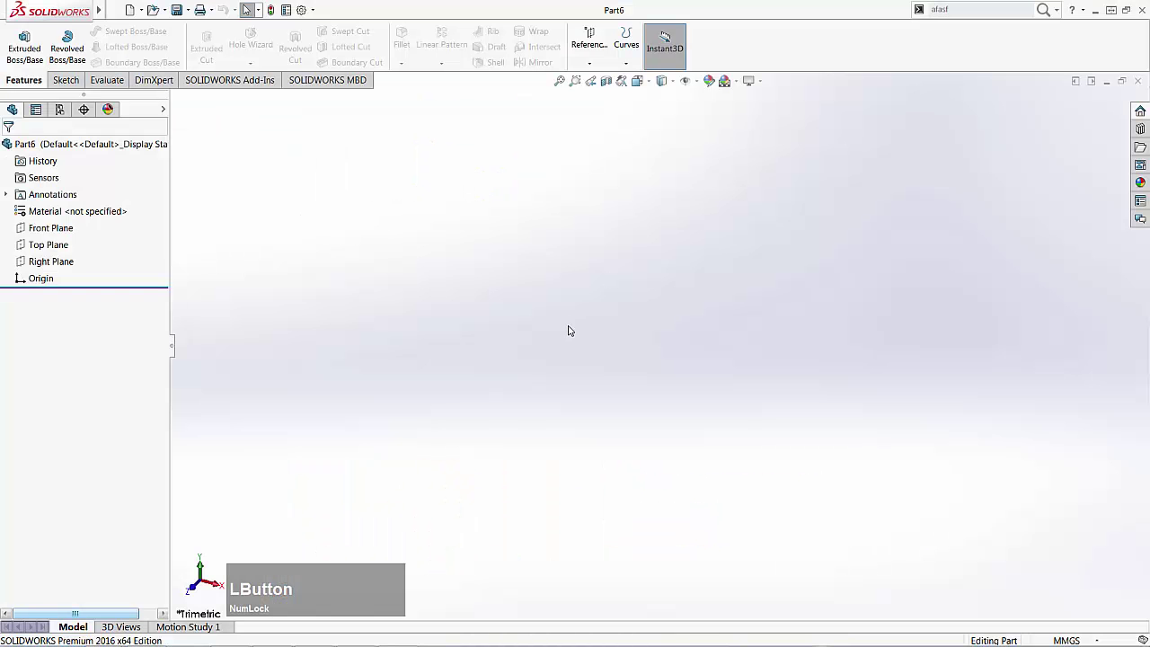
# Sketch a rectangle on the Top Plane and extrude it 37 mm into a box
pyautogui.click(73, 86)
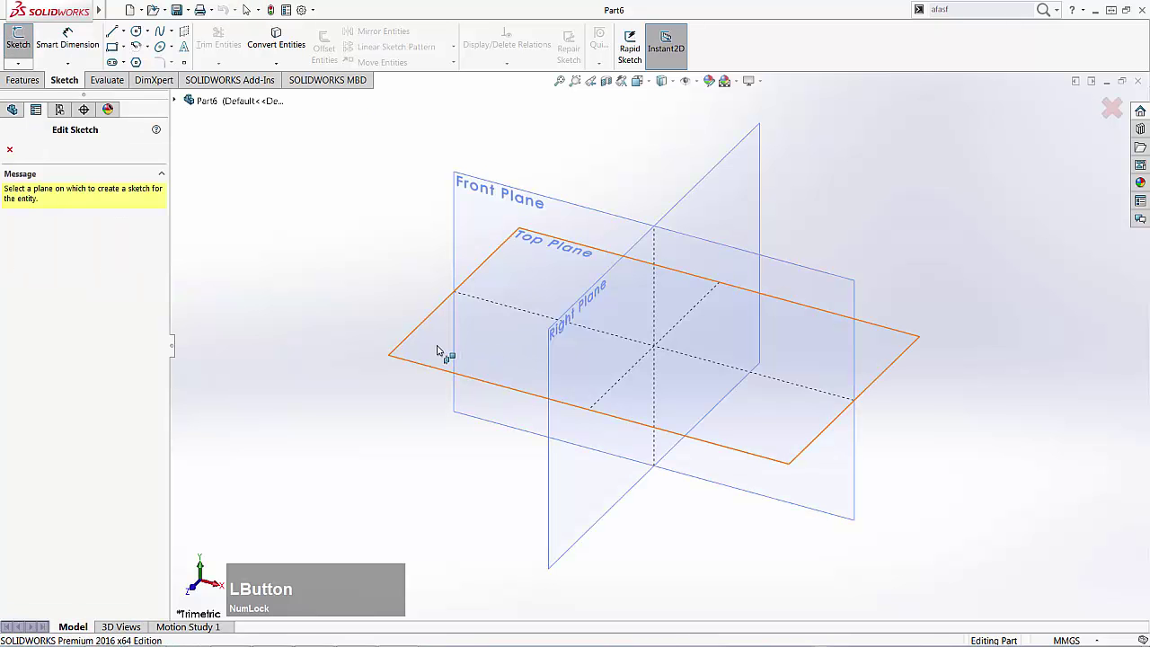
pyautogui.click(443, 346)
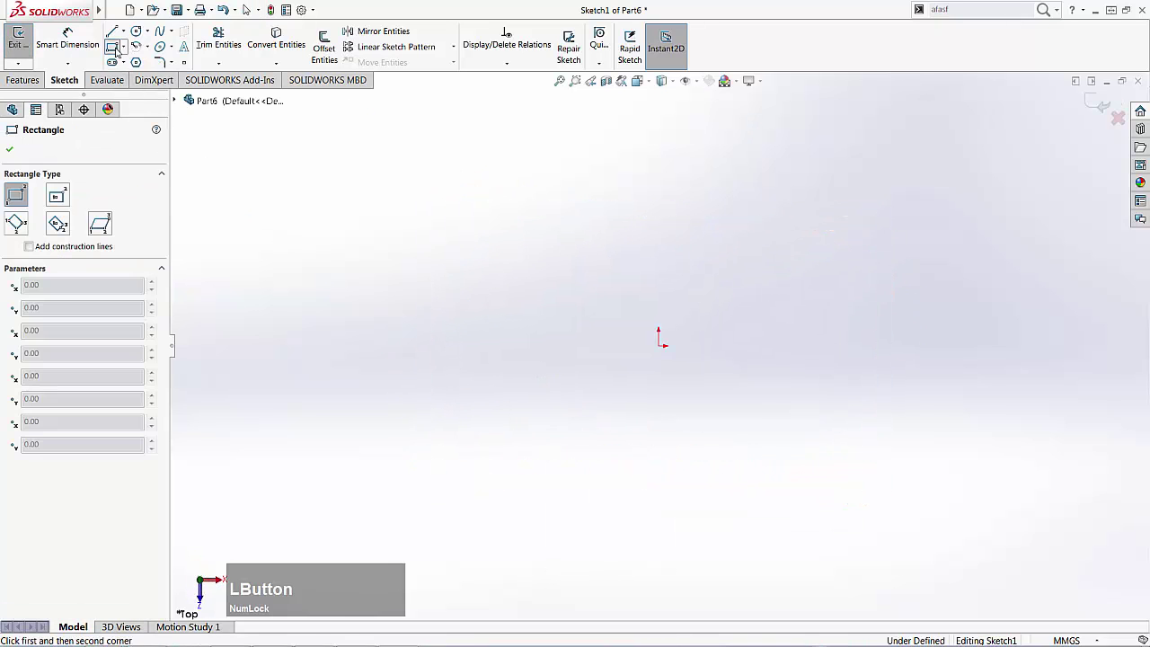
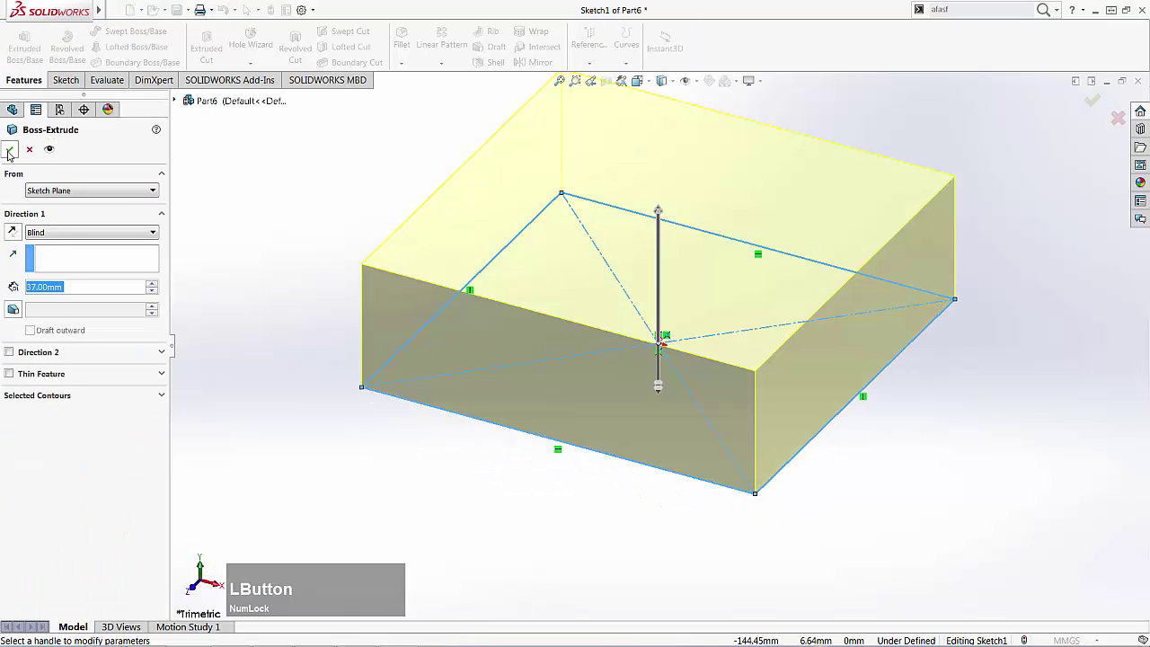
pyautogui.middleClick(616, 226)
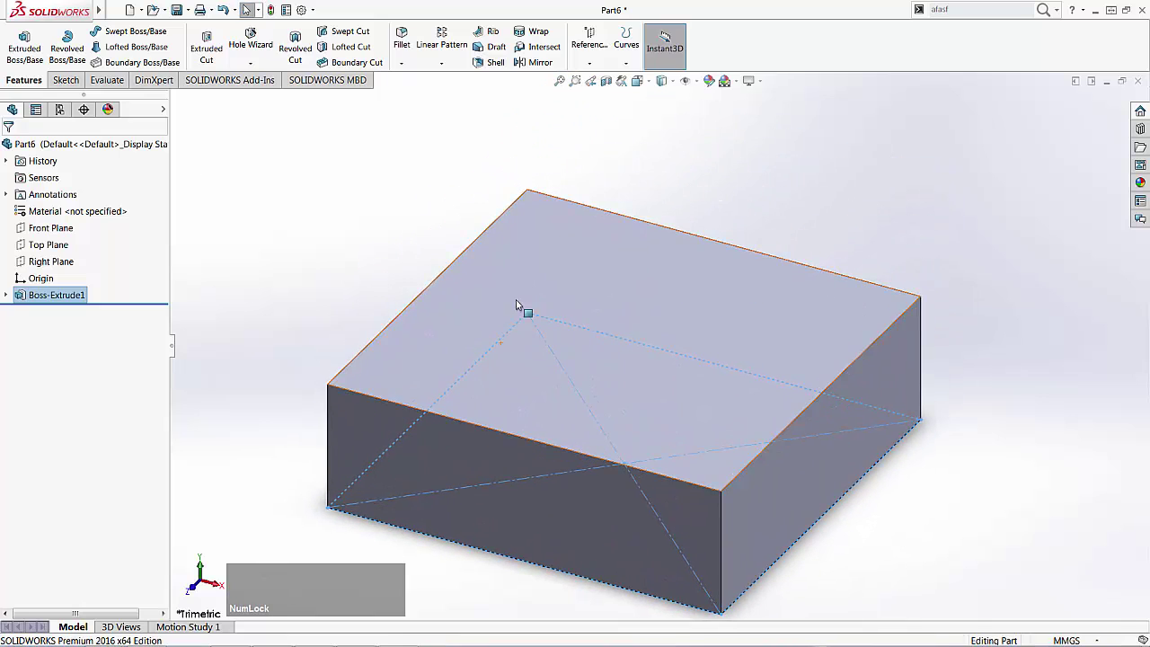
# Sketch a centred circle on the box's top face and extrude it 53 mm into a cylinder
pyautogui.click(81, 87)
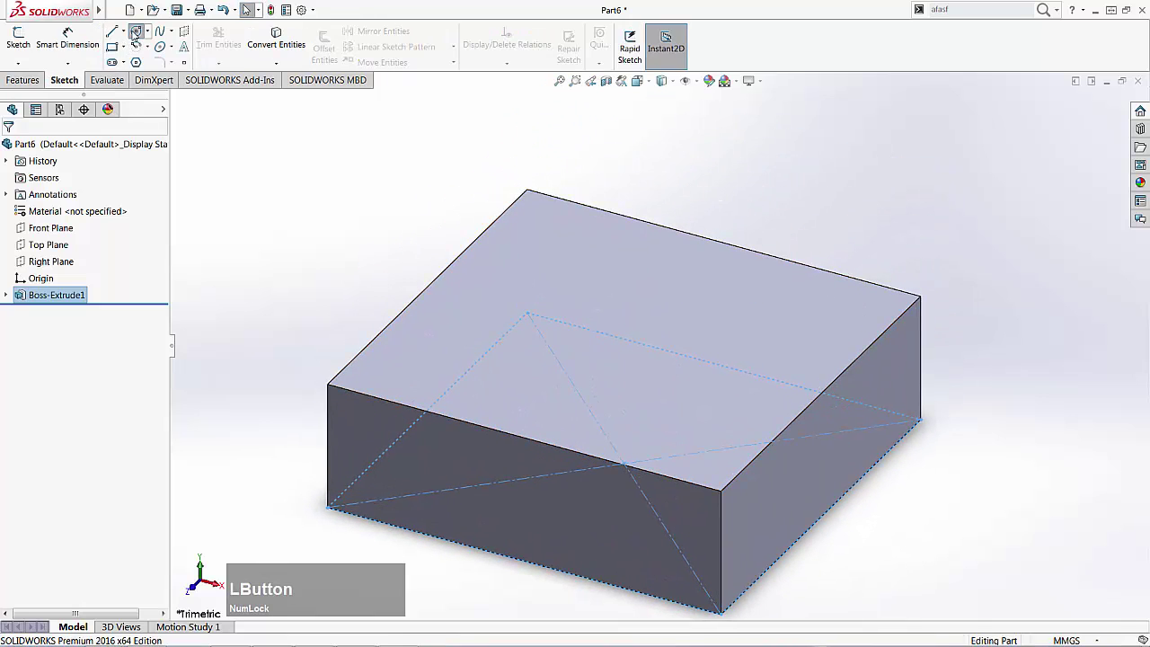
pyautogui.click(578, 297)
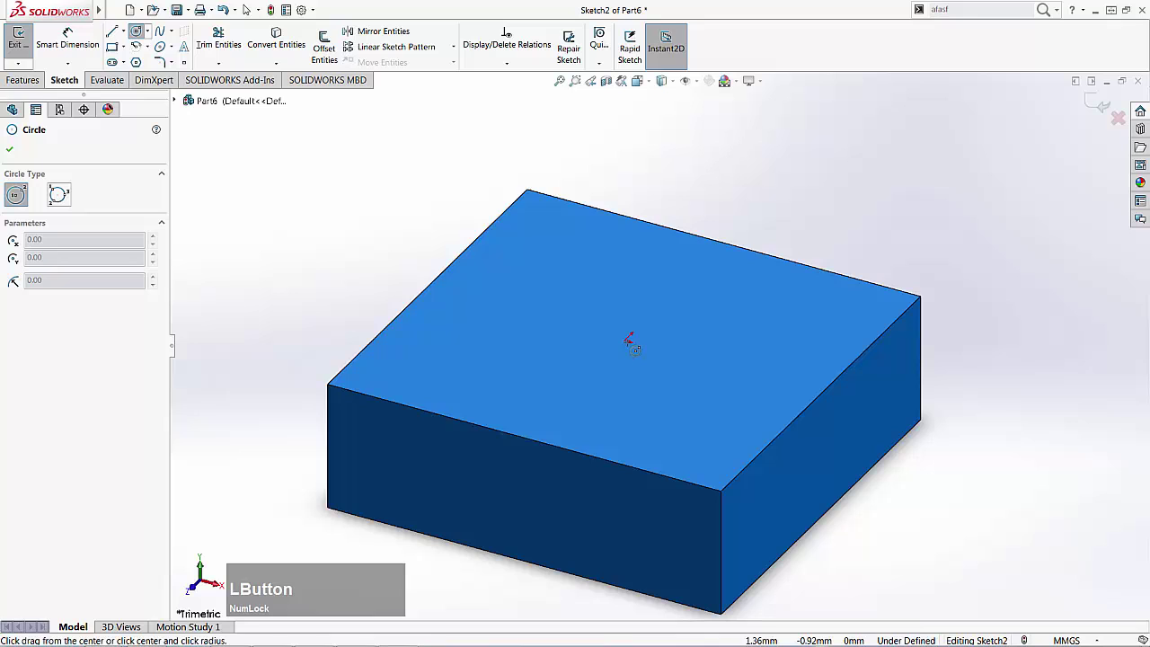
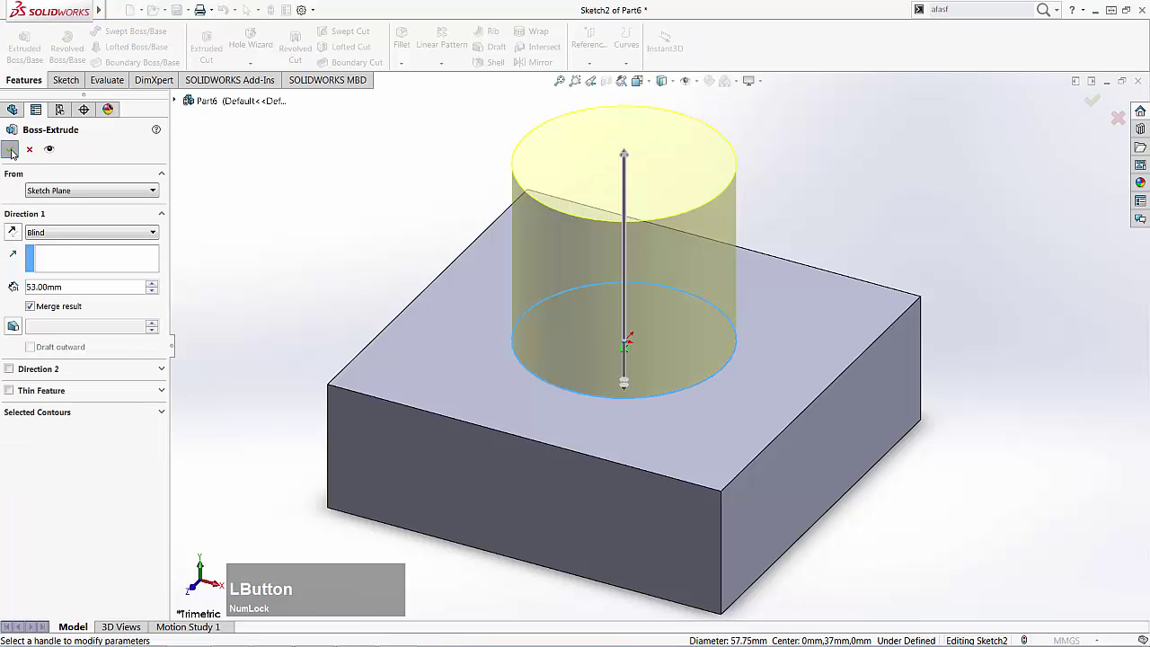
pyautogui.scroll(-3)
pyautogui.scroll(3)
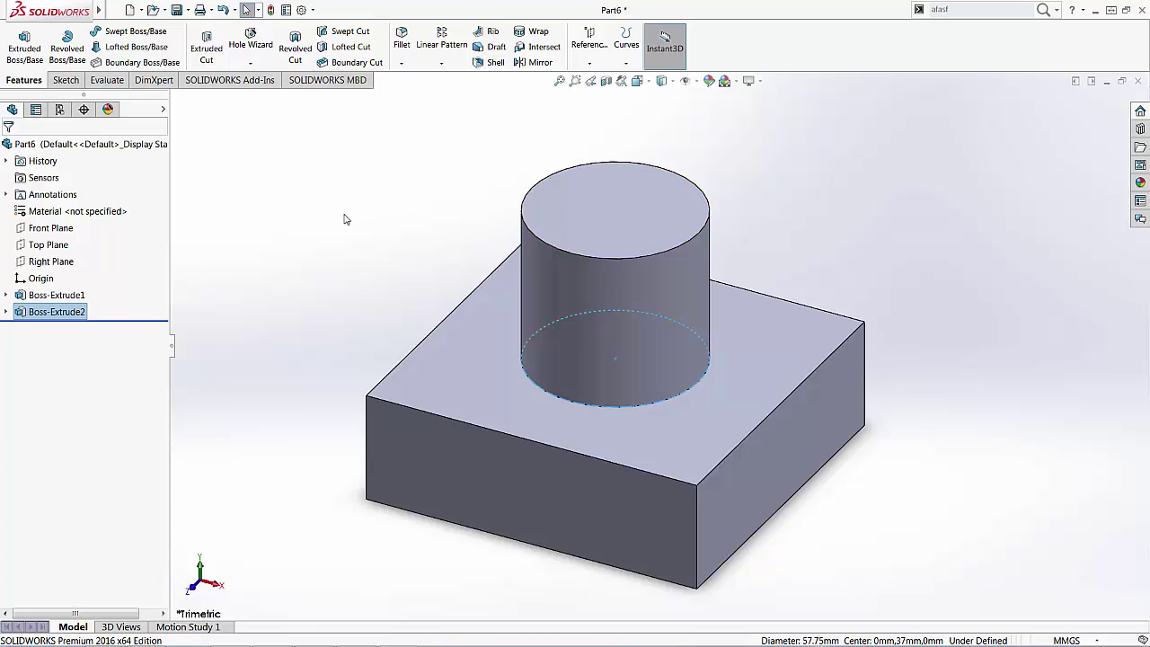
# Create Plane1 offset 10 mm above the cylinder's top face
pyautogui.click(604, 68)
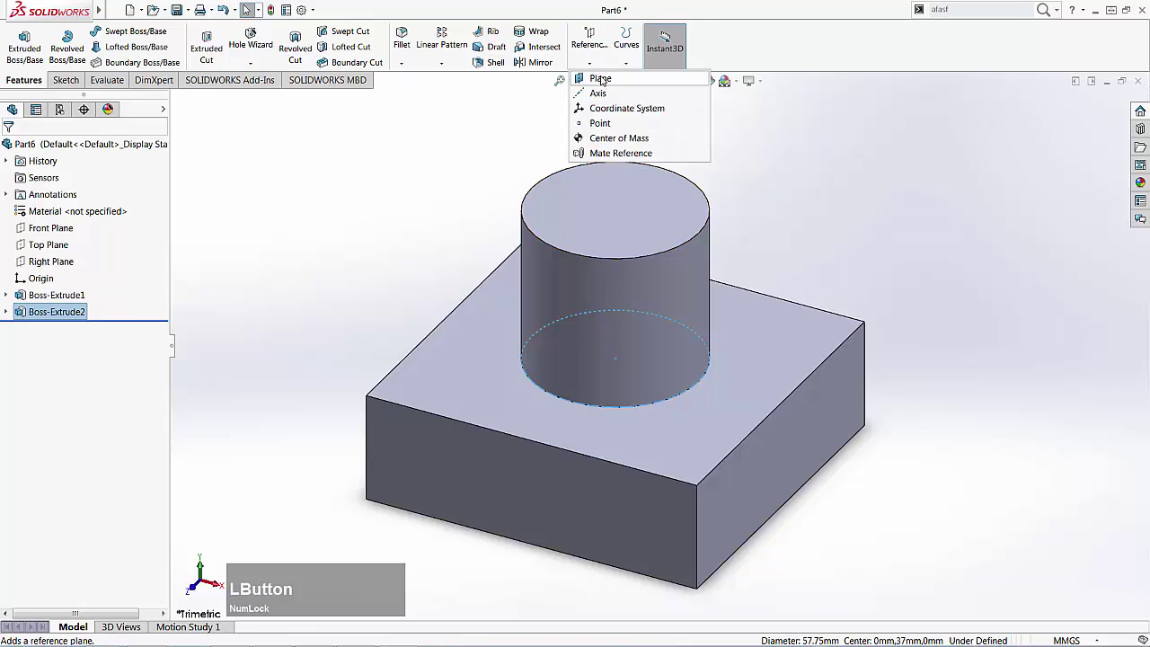
pyautogui.click(609, 81)
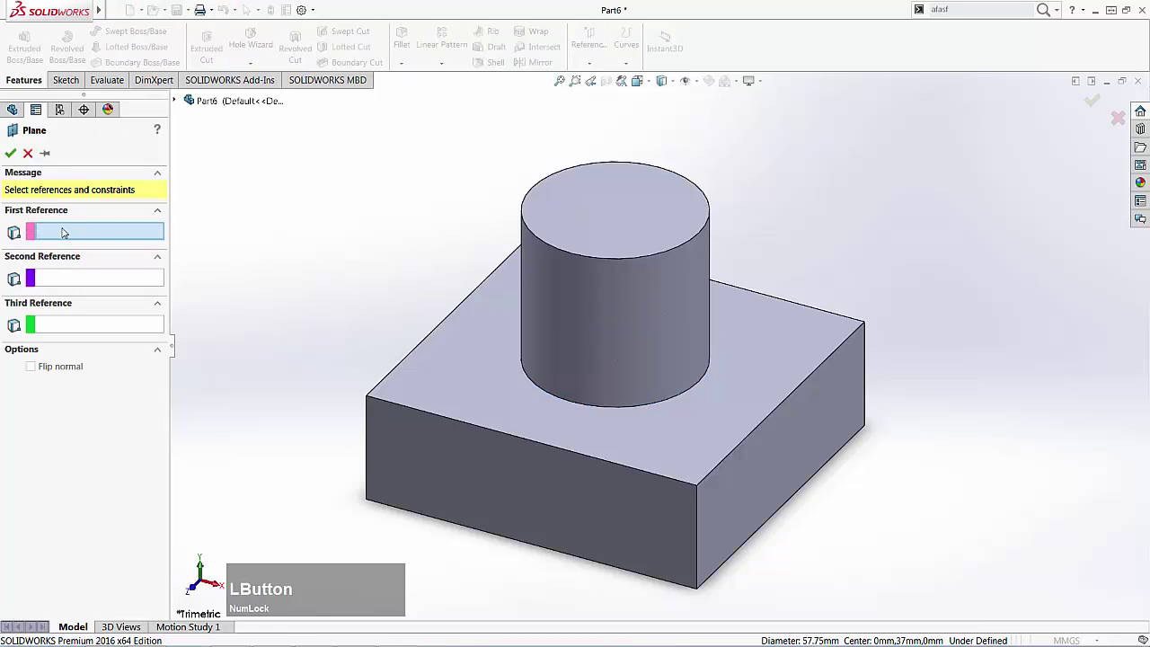
pyautogui.click(591, 216)
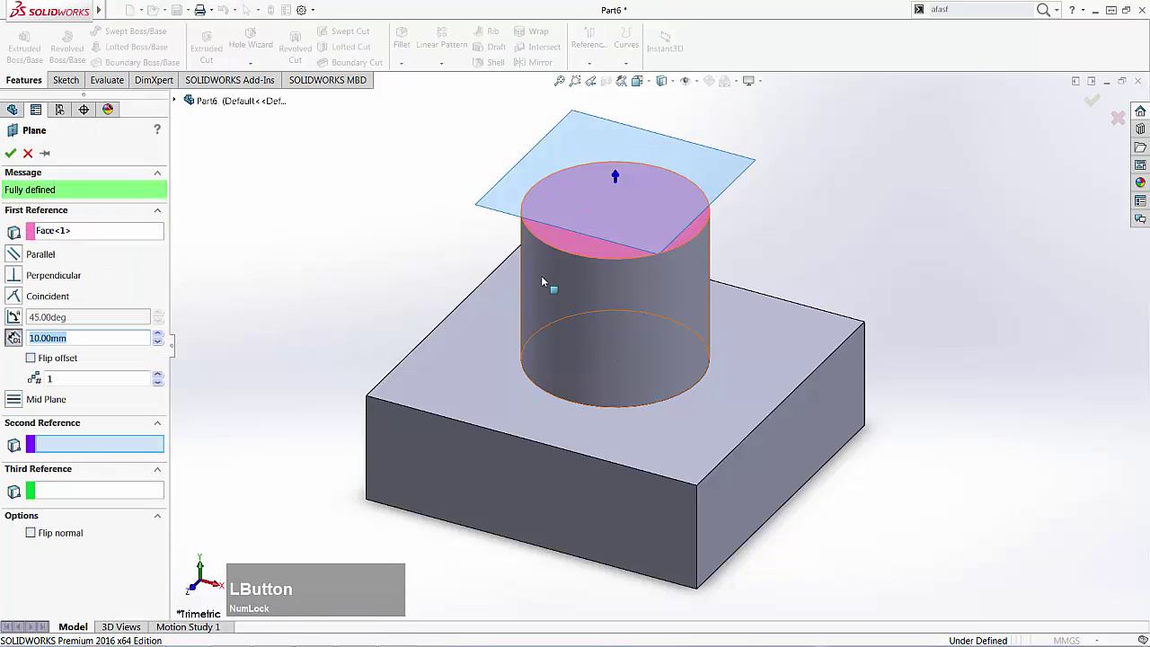
pyautogui.middleClick(668, 233)
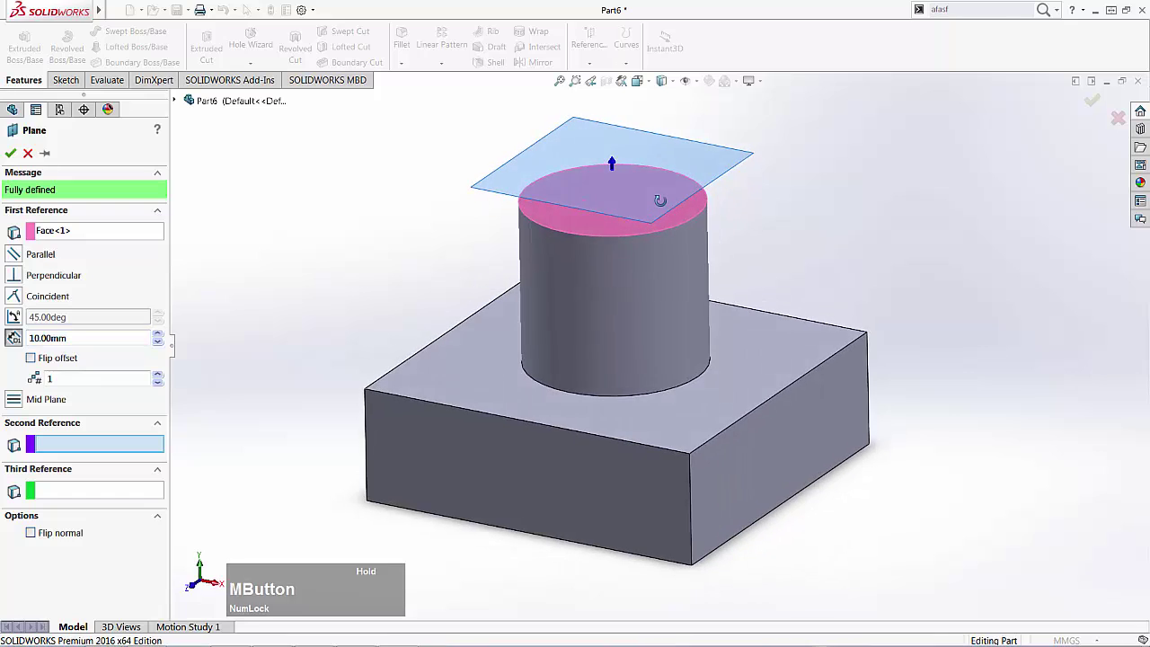
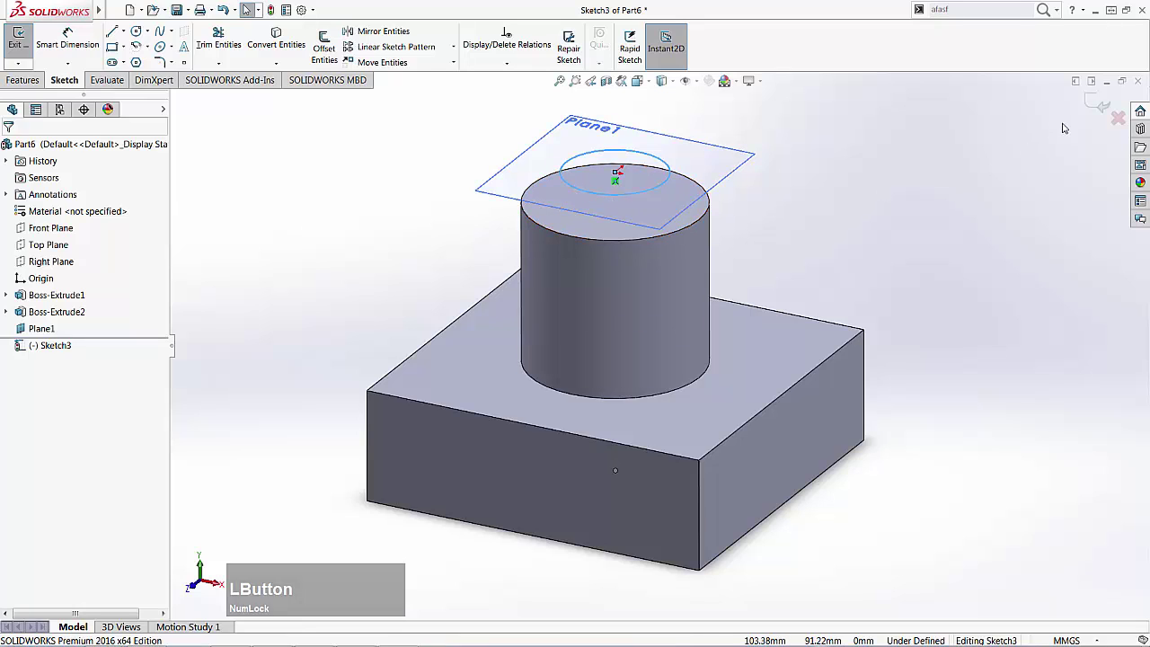
# Finish the circle on Plane1 and create Plane2 offset 10 mm above Plane1
pyautogui.click(1108, 107)
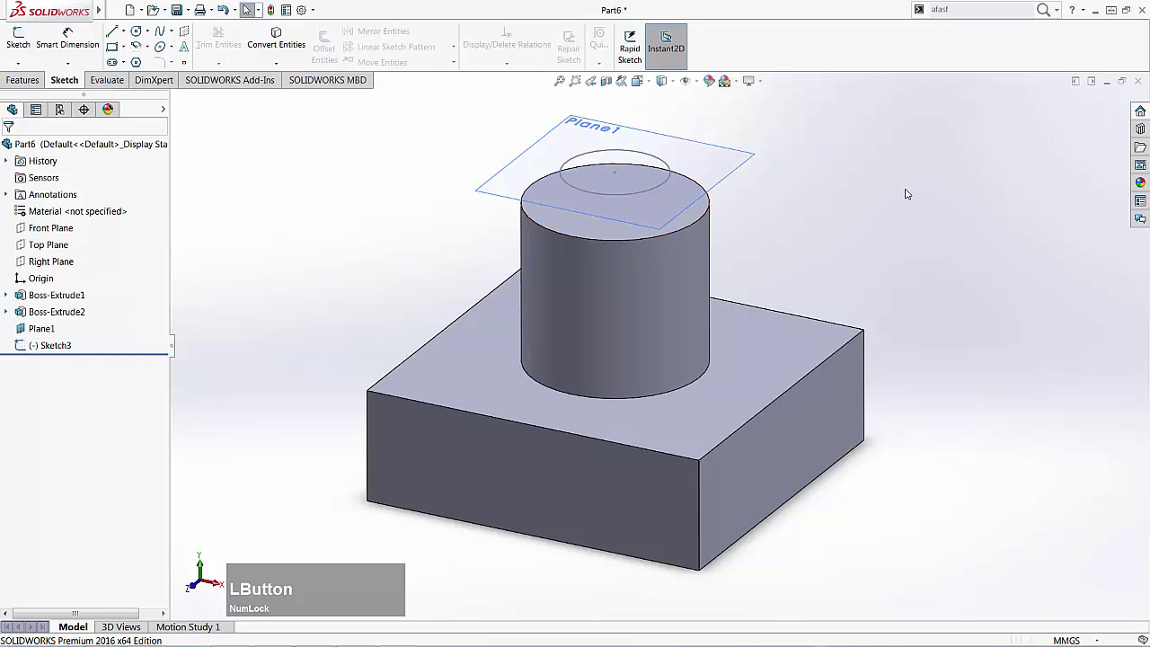
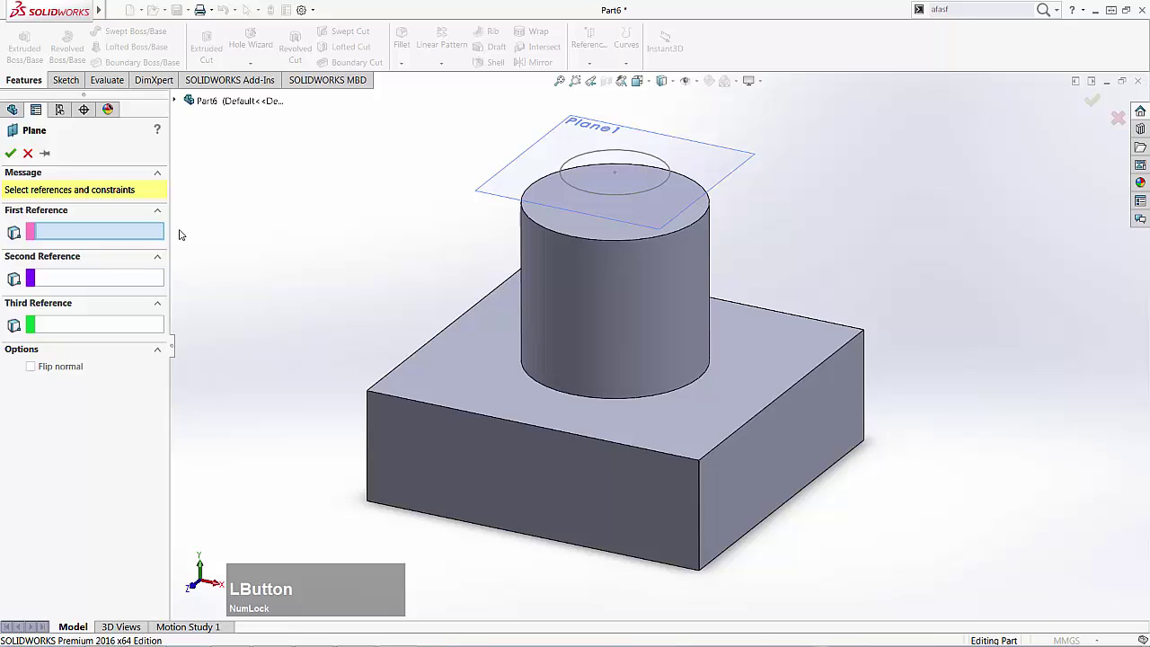
pyautogui.click(733, 158)
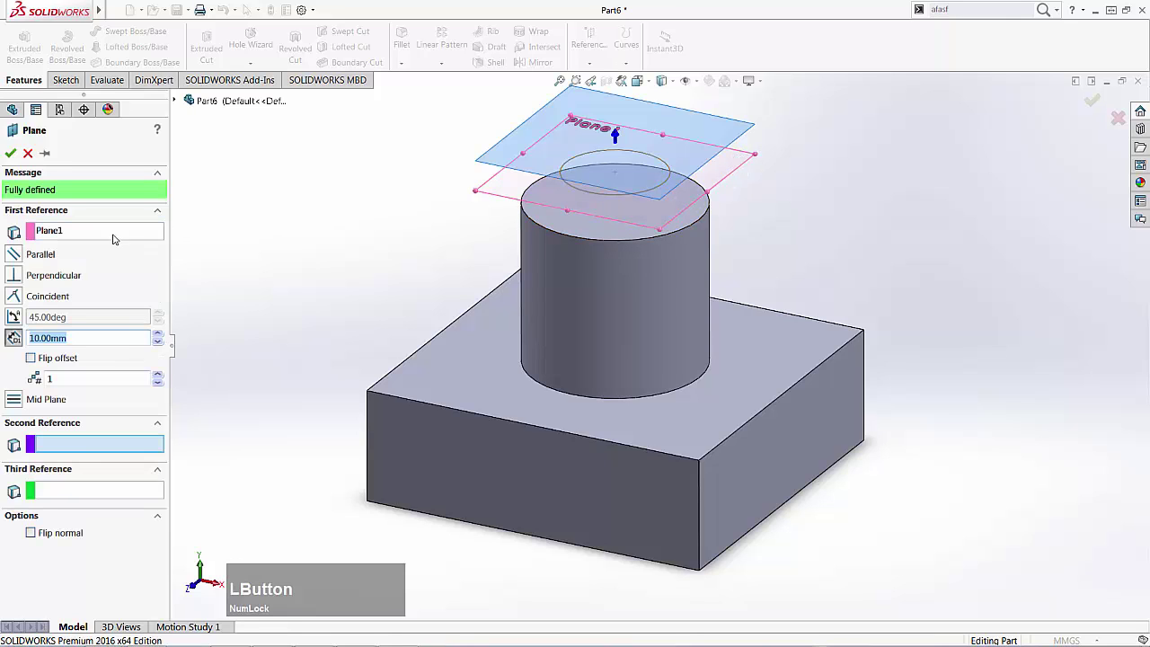
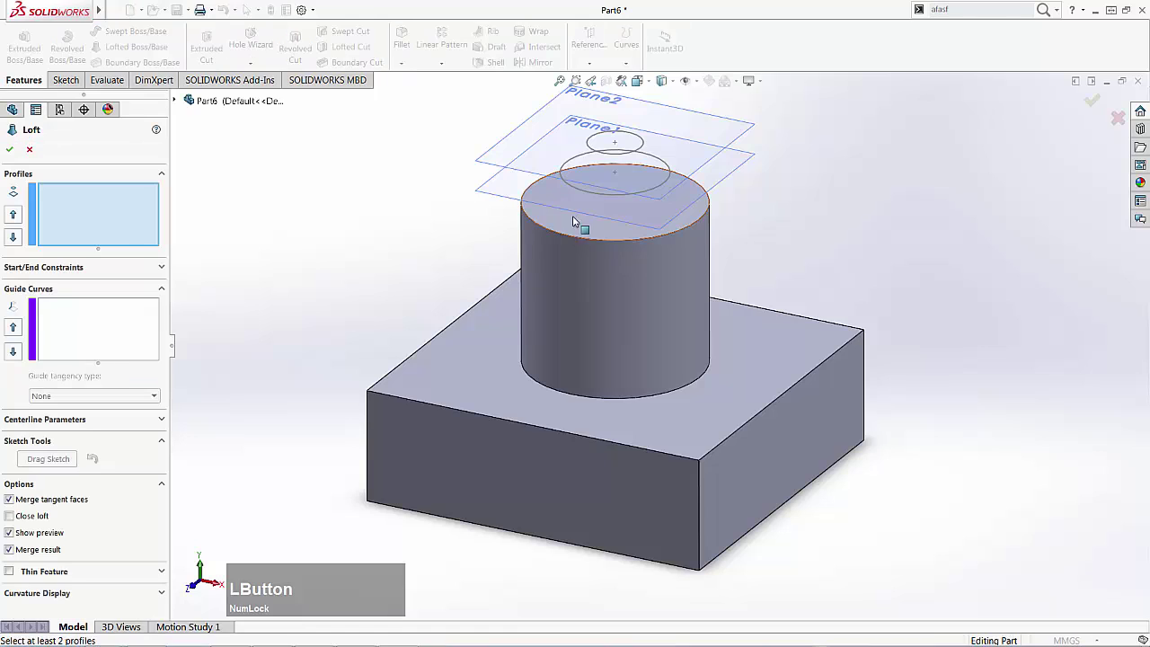
# Loft the cylinder's top edge through the circles on Plane1 and Plane2 into a tapered tip
pyautogui.click(582, 238)
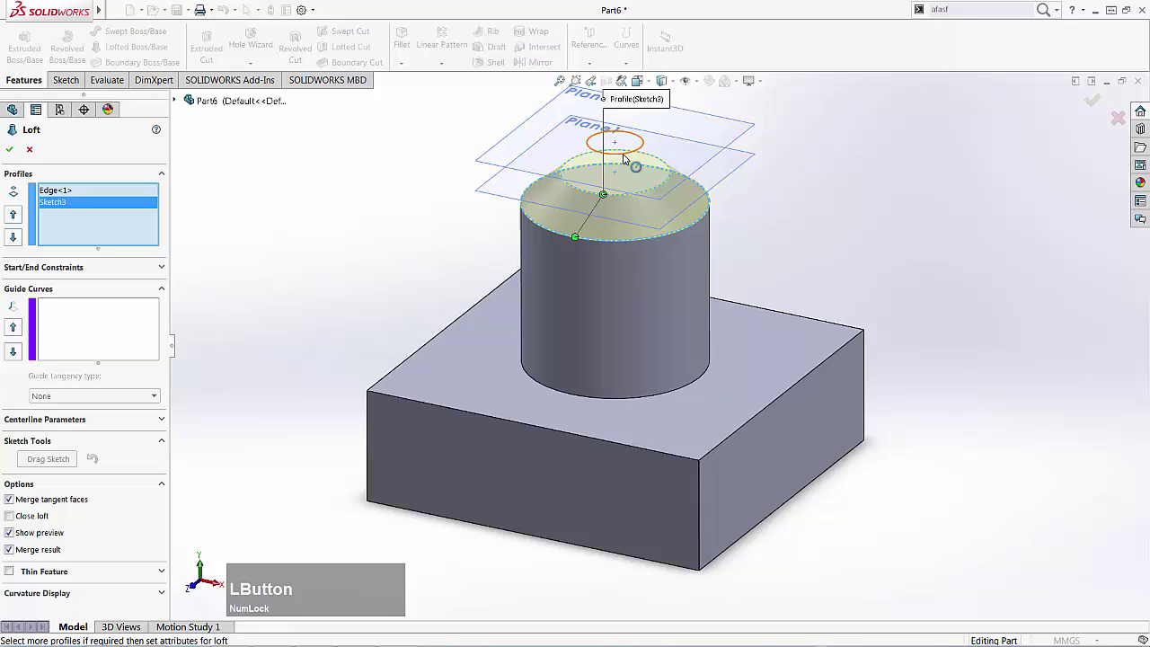
pyautogui.click(205, 554)
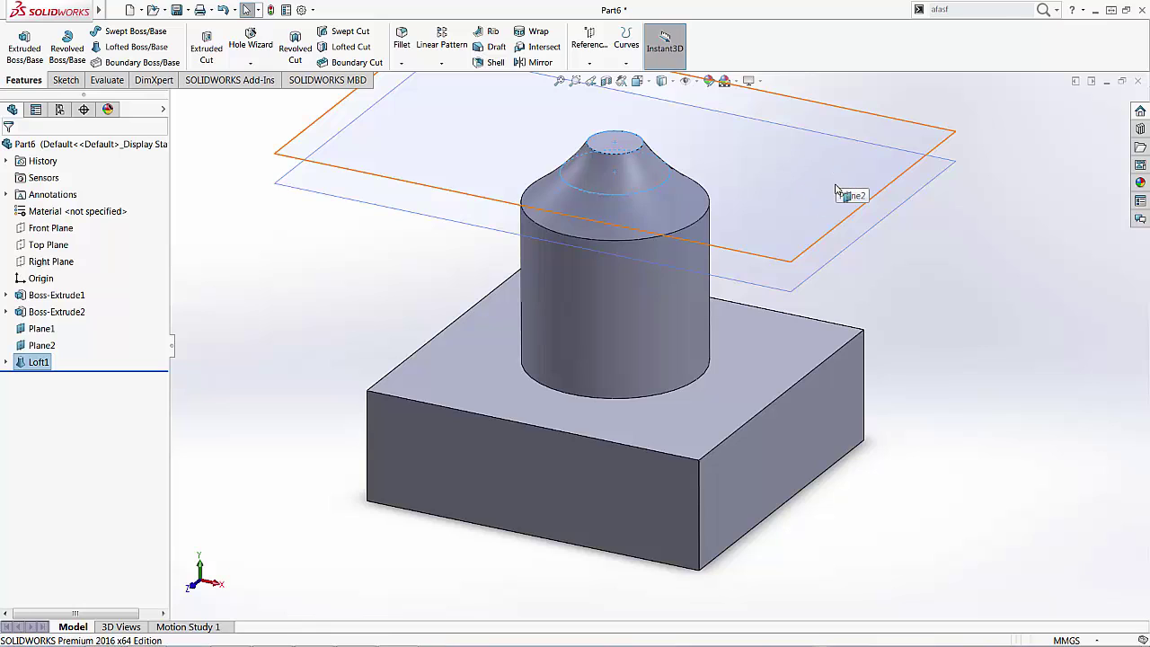
pyautogui.click(839, 174)
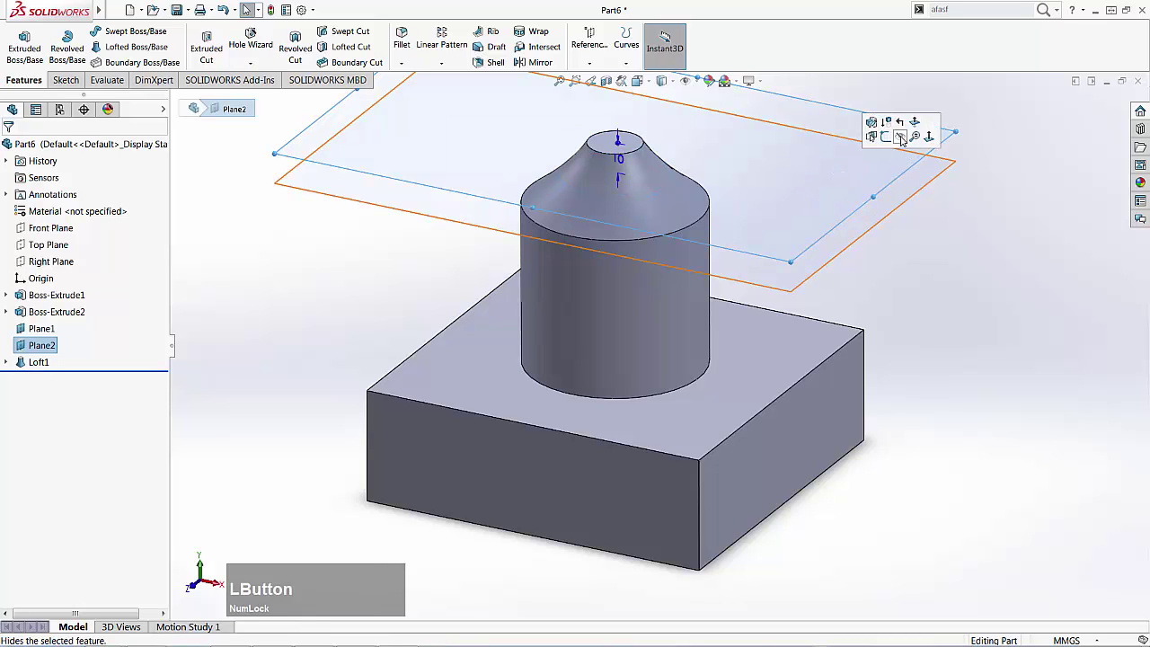
pyautogui.click(866, 193)
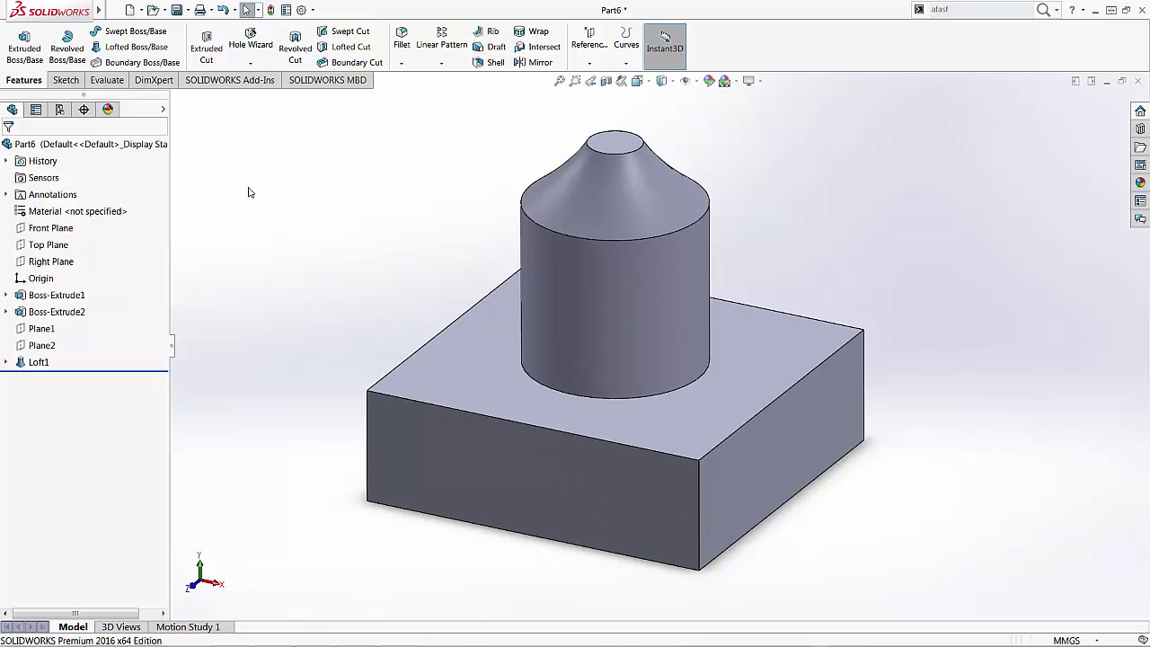
# Create Plane3 at 45° to the box's side face, hinged on its bottom edge
pyautogui.click(601, 65)
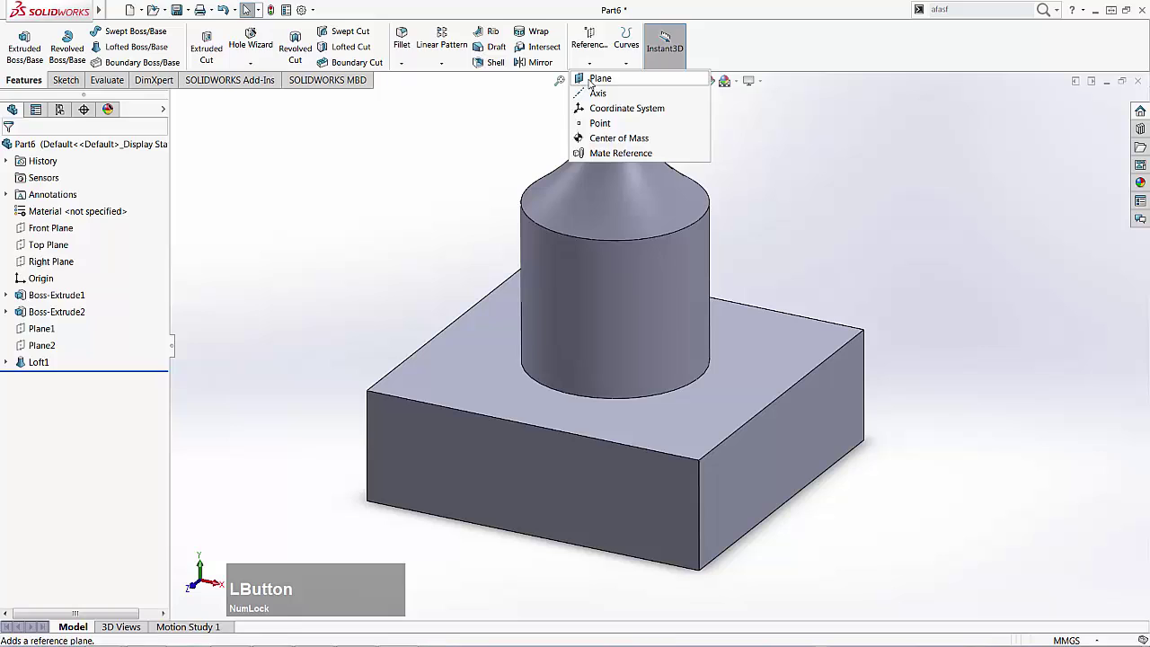
pyautogui.click(125, 237)
pyautogui.click(484, 473)
pyautogui.middleClick(618, 490)
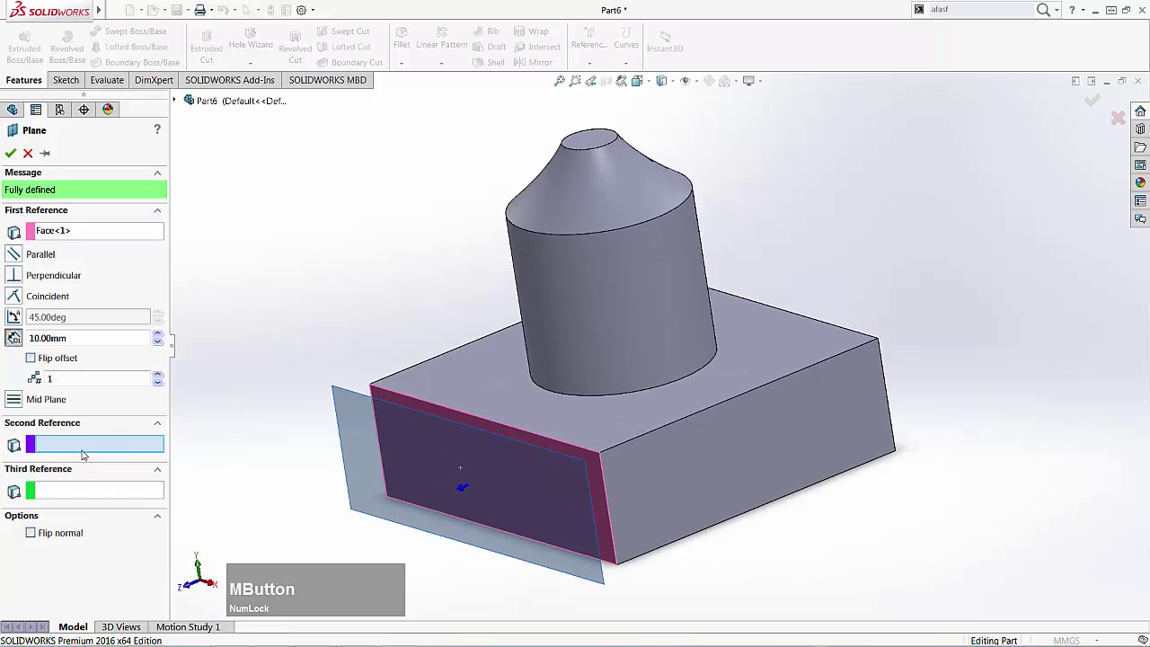
pyautogui.click(496, 533)
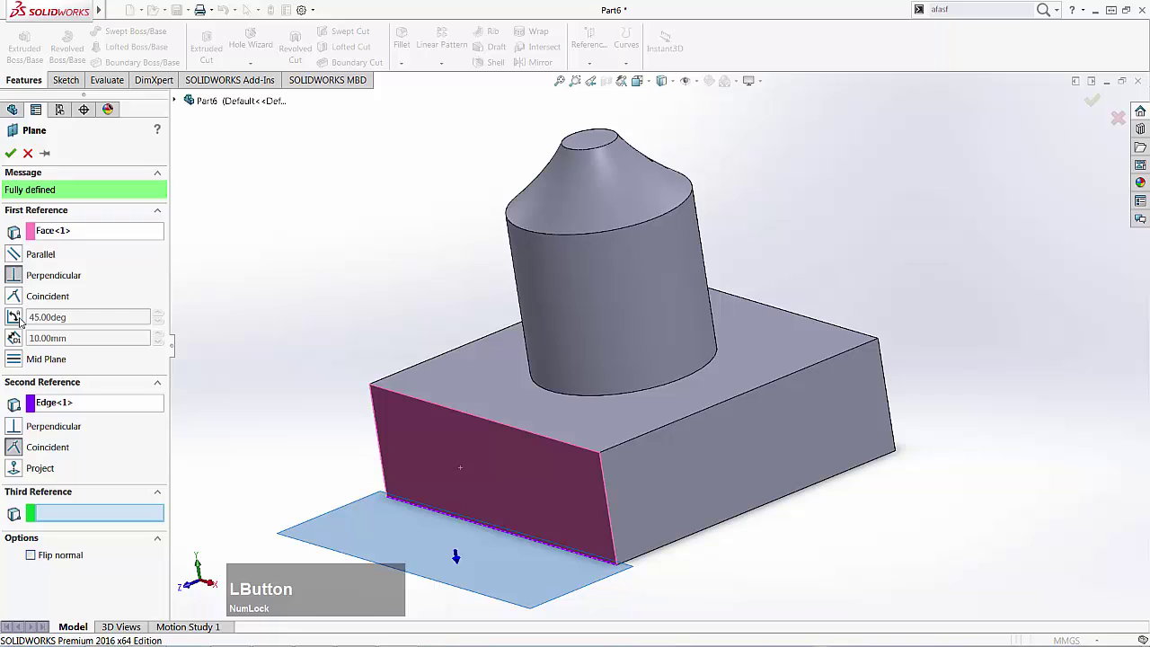
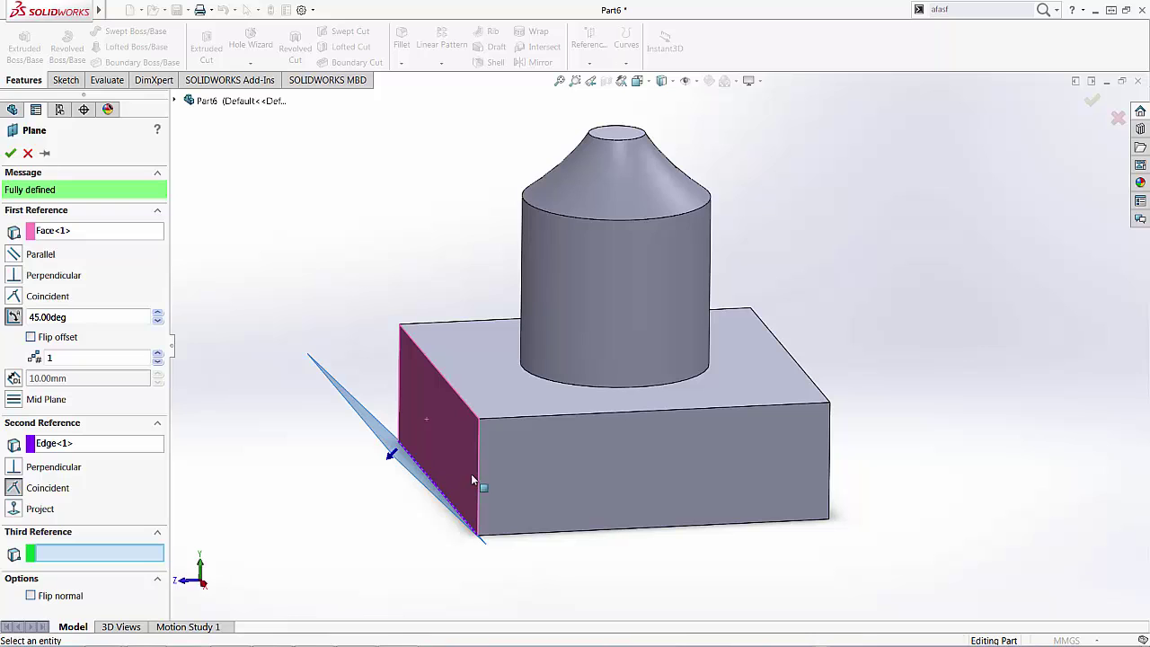
pyautogui.middleClick(466, 451)
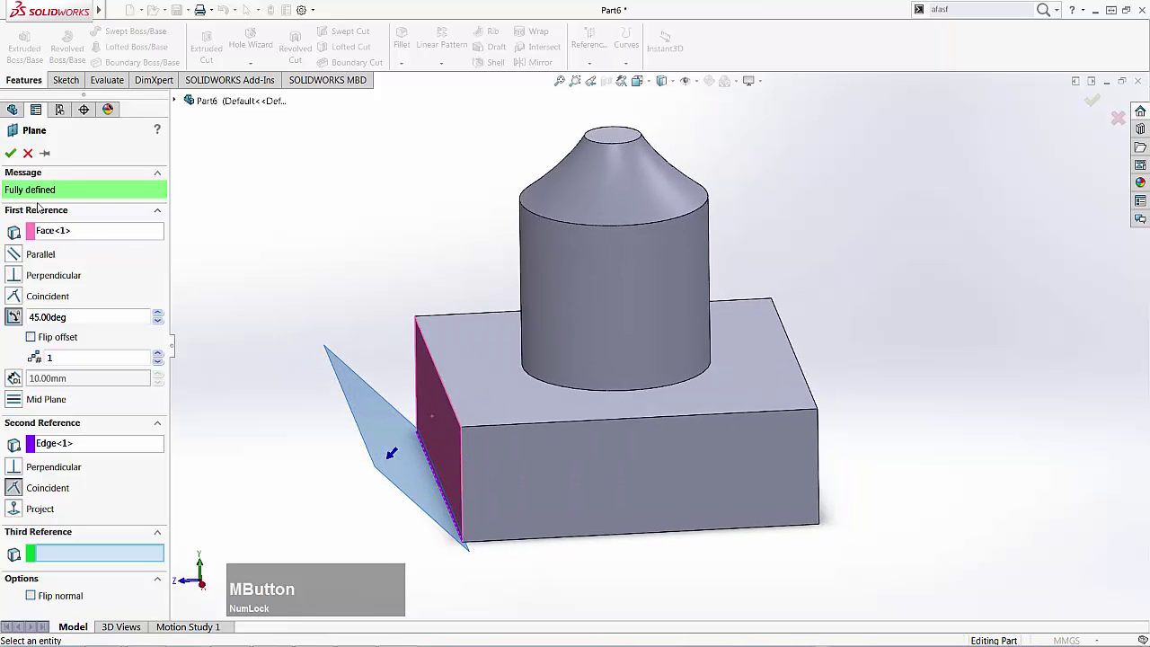
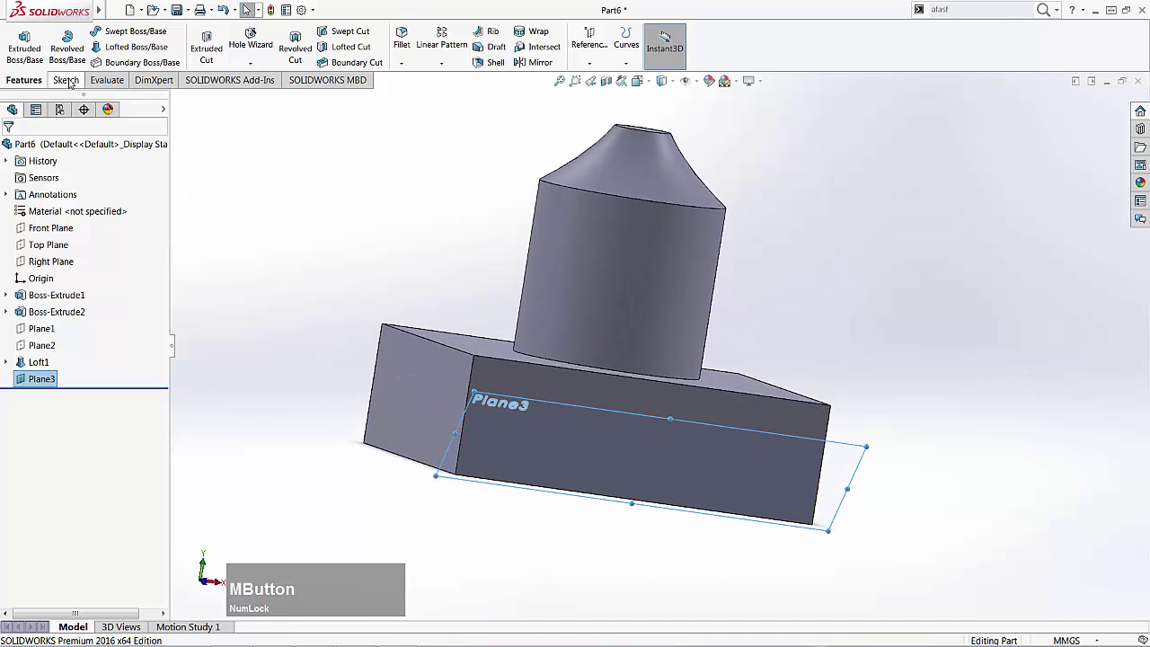
# Sketch a rectangle on Plane3 and extrude it 4 mm into a plate as Boss-Extrude3
pyautogui.click(71, 84)
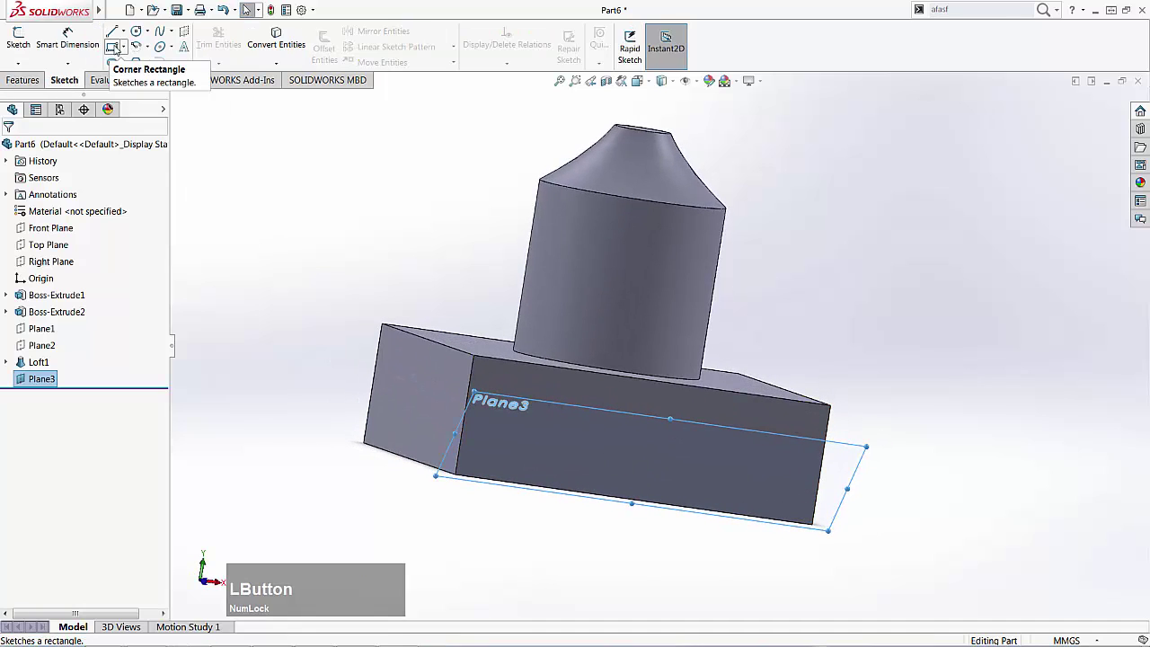
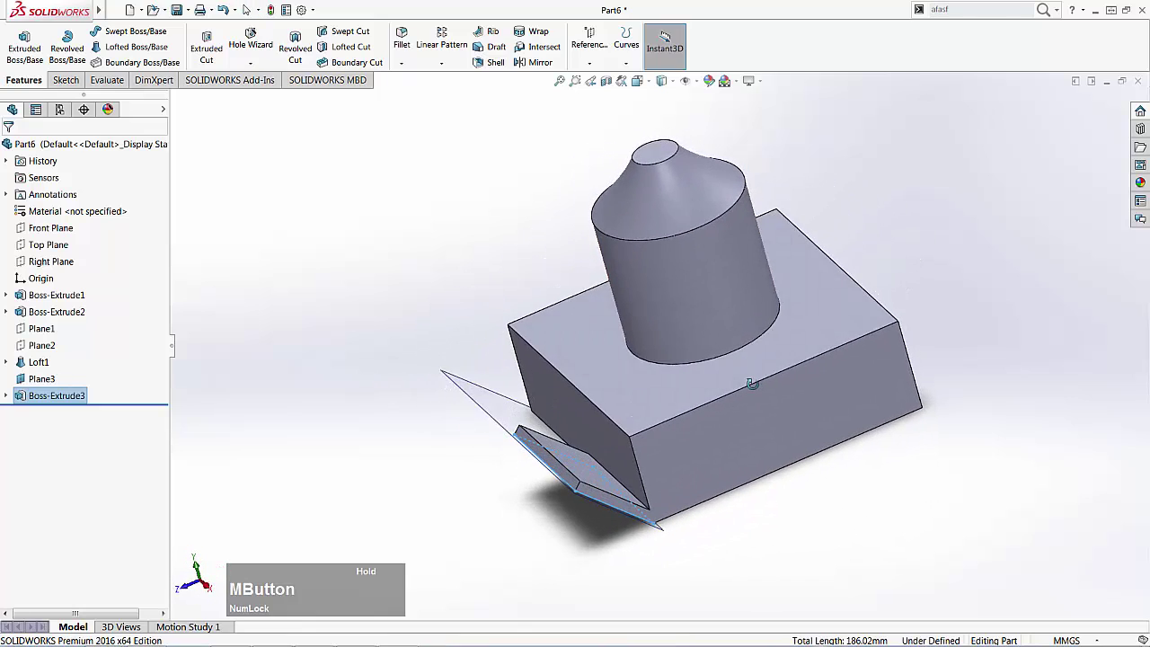
pyautogui.scroll(-3)
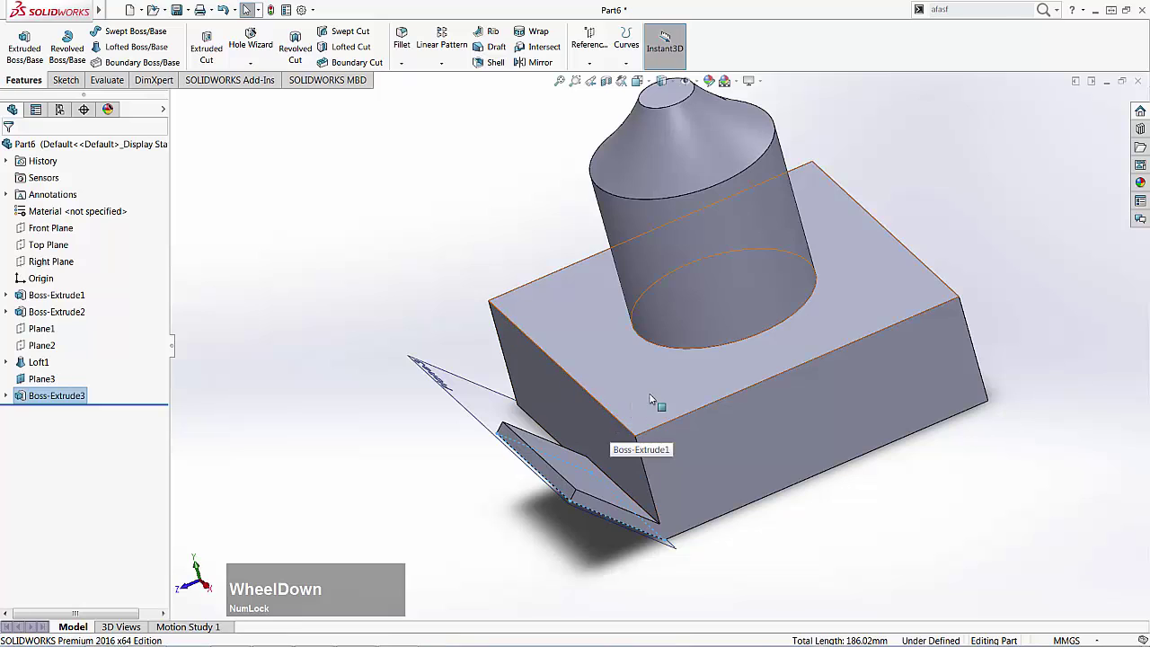
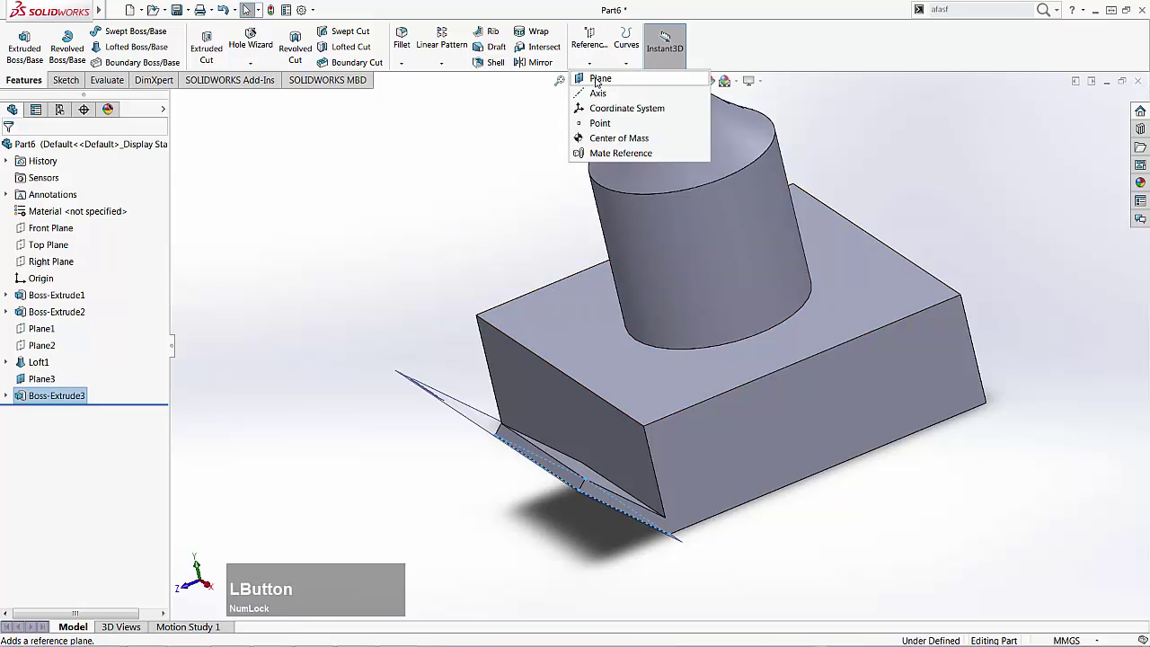
# Create Plane4 through the box's top edge and the angled plate's edge
pyautogui.click(67, 230)
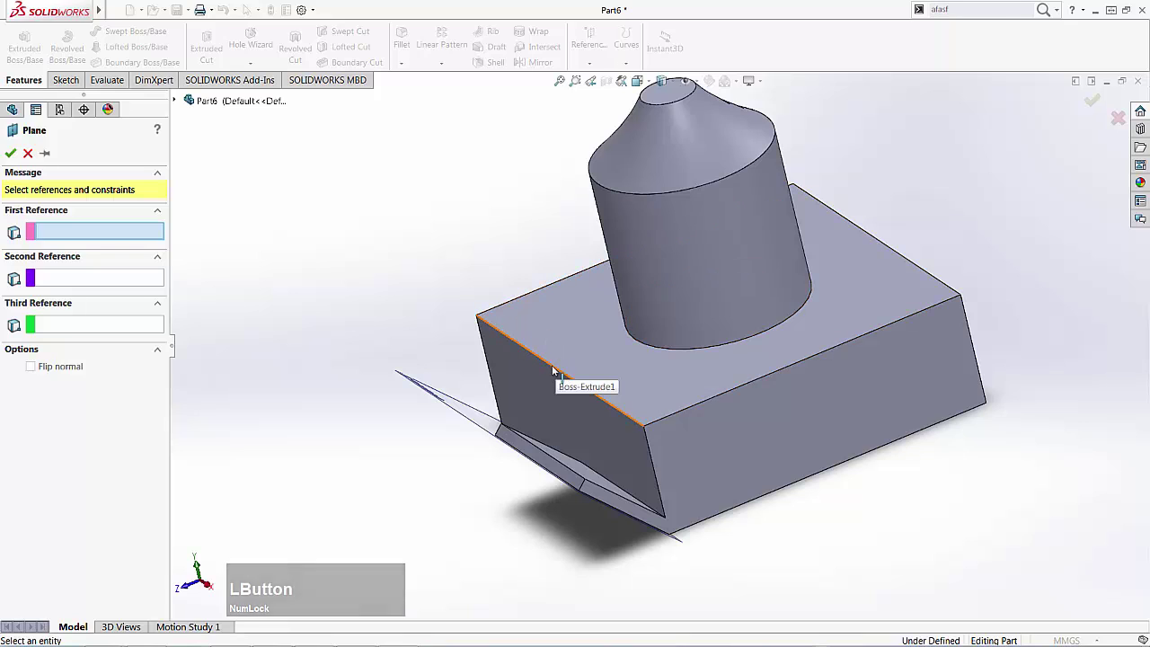
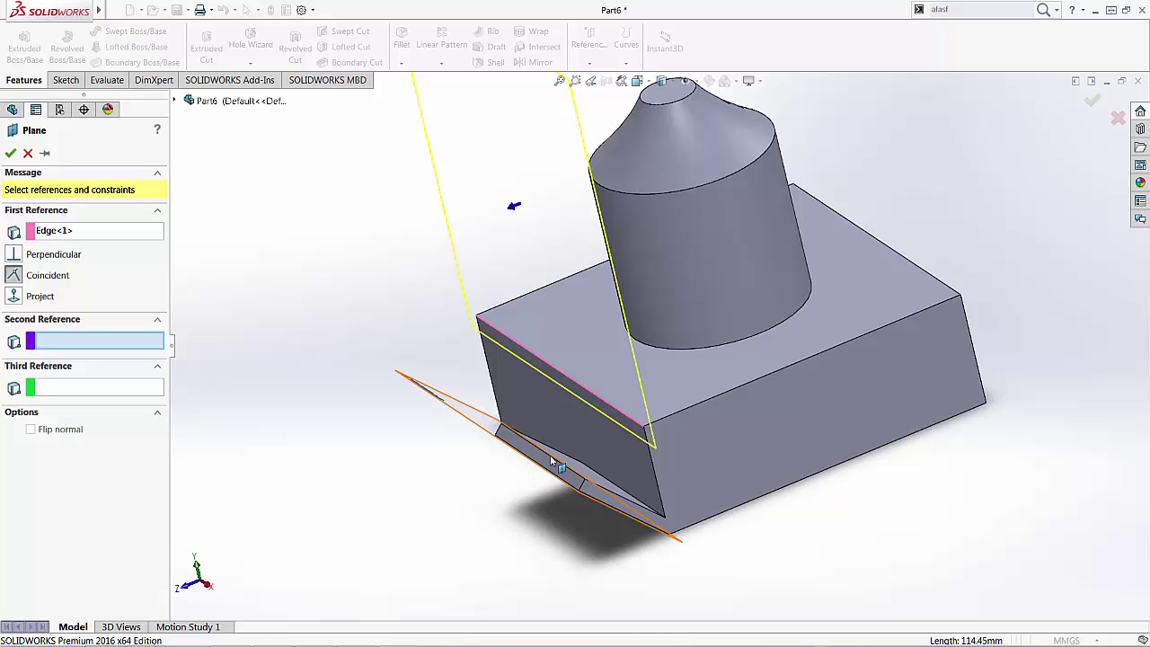
pyautogui.scroll(3)
pyautogui.click(561, 453)
pyautogui.middleClick(536, 400)
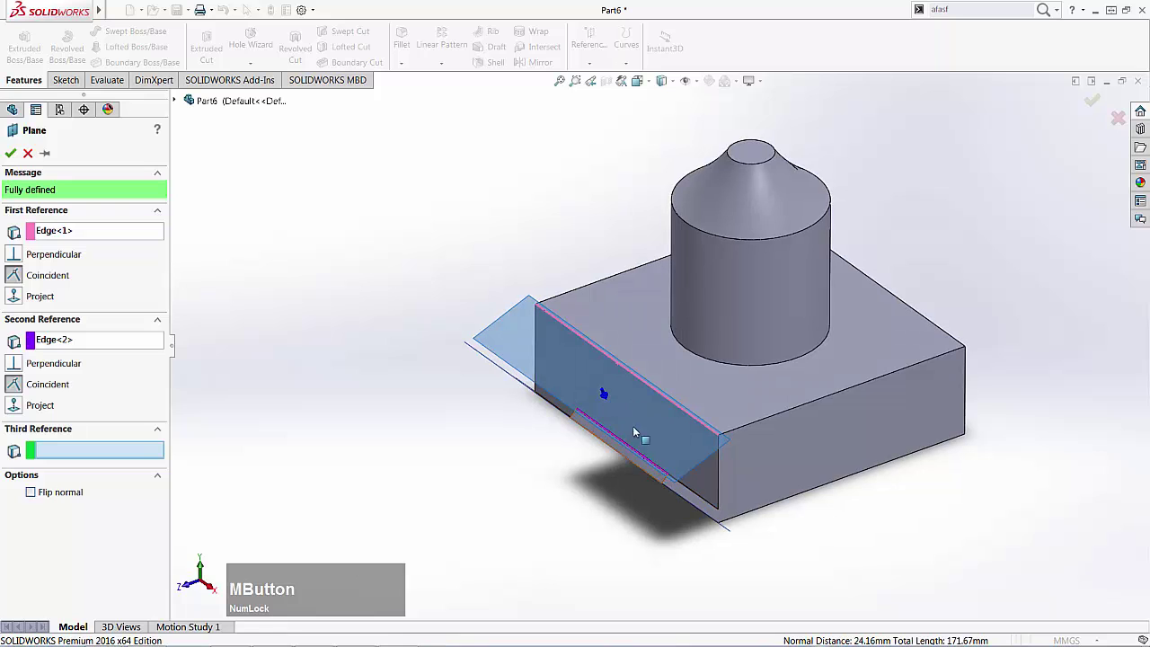
pyautogui.middleClick(651, 426)
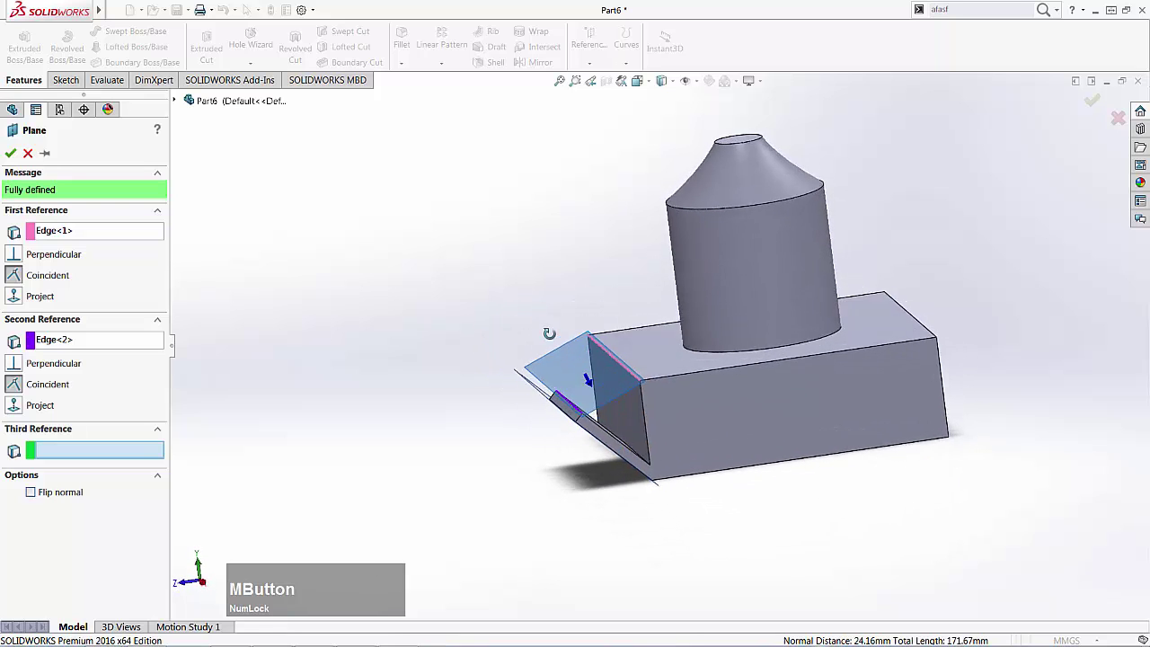
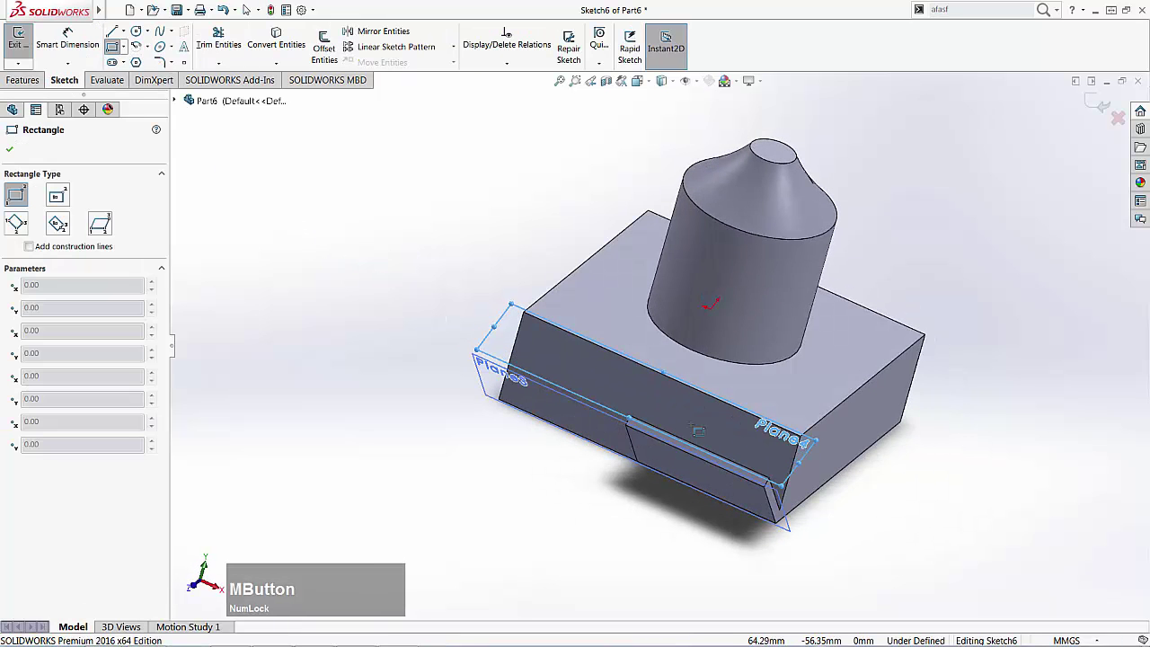
# Start Sketch6 on Plane4 for the ledge rectangle between box and plate
pyautogui.scroll(3)
pyautogui.scroll(-3)
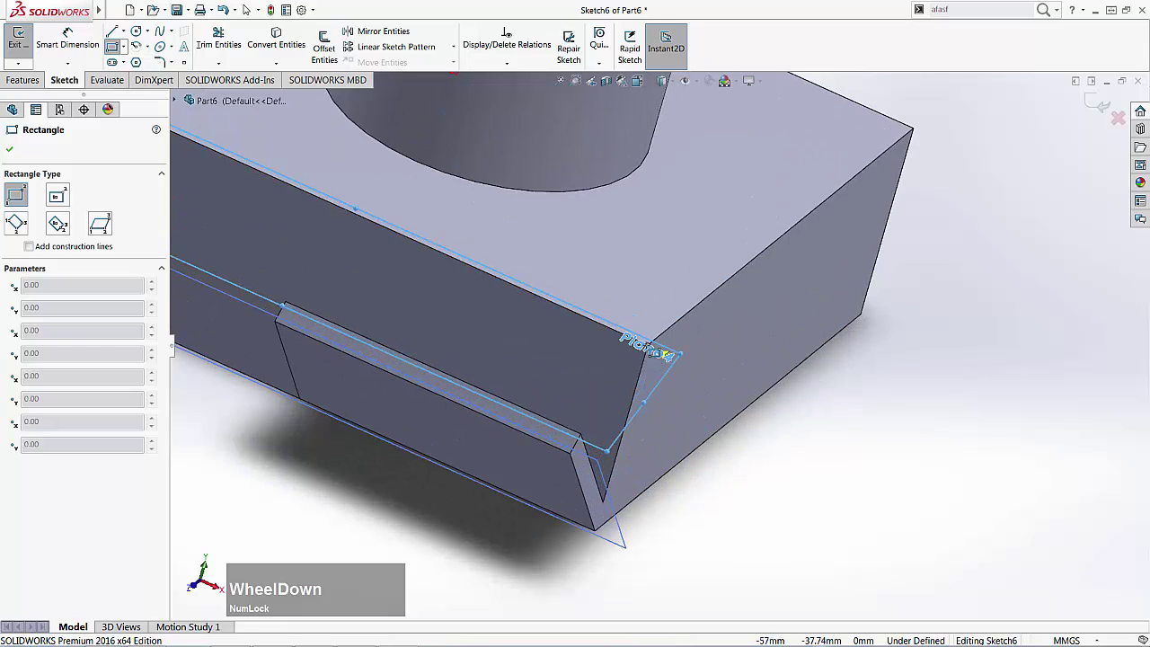
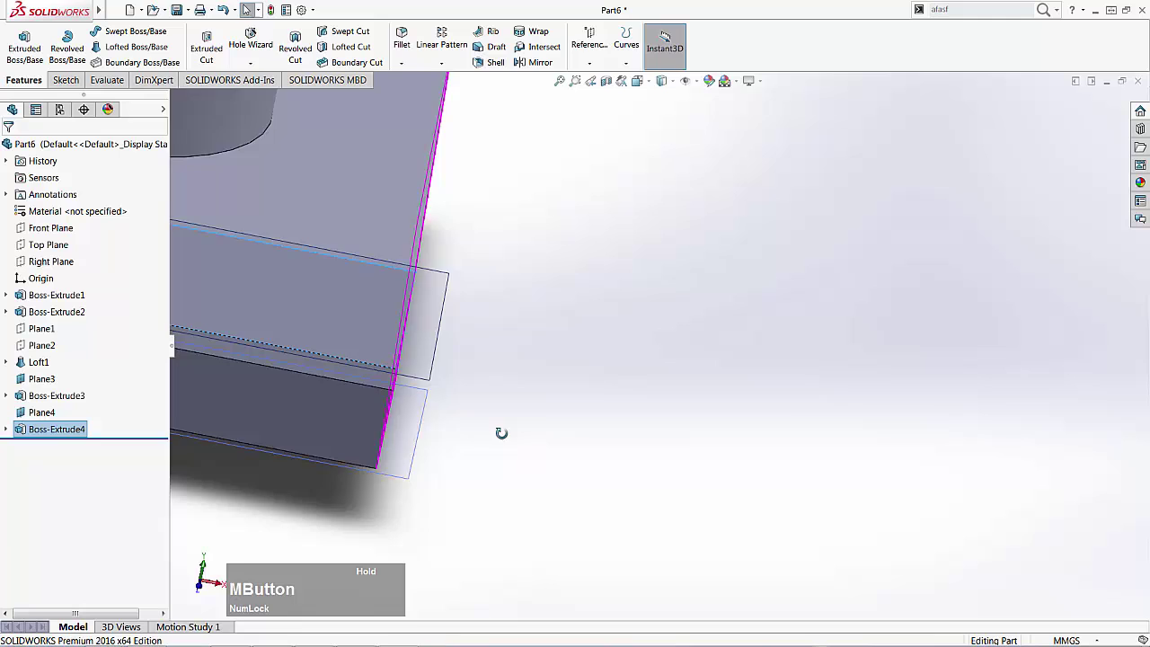
# Hide all reference planes via View Planes so only the solid part with its ledge shows
pyautogui.scroll(-3)
pyautogui.scroll(3)
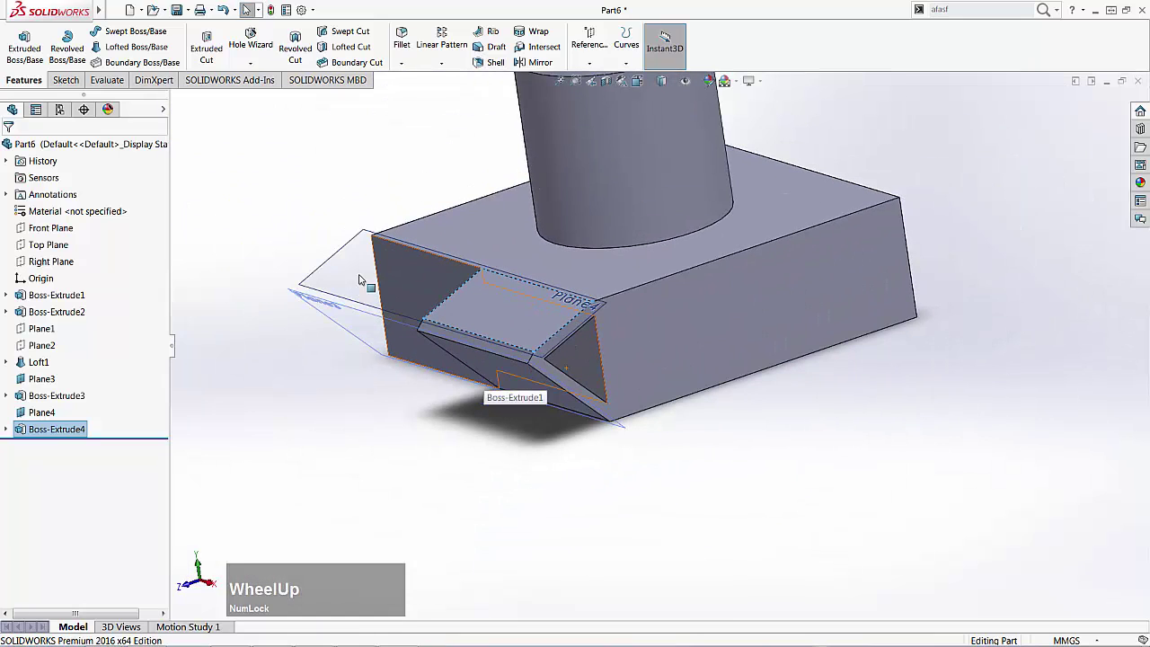
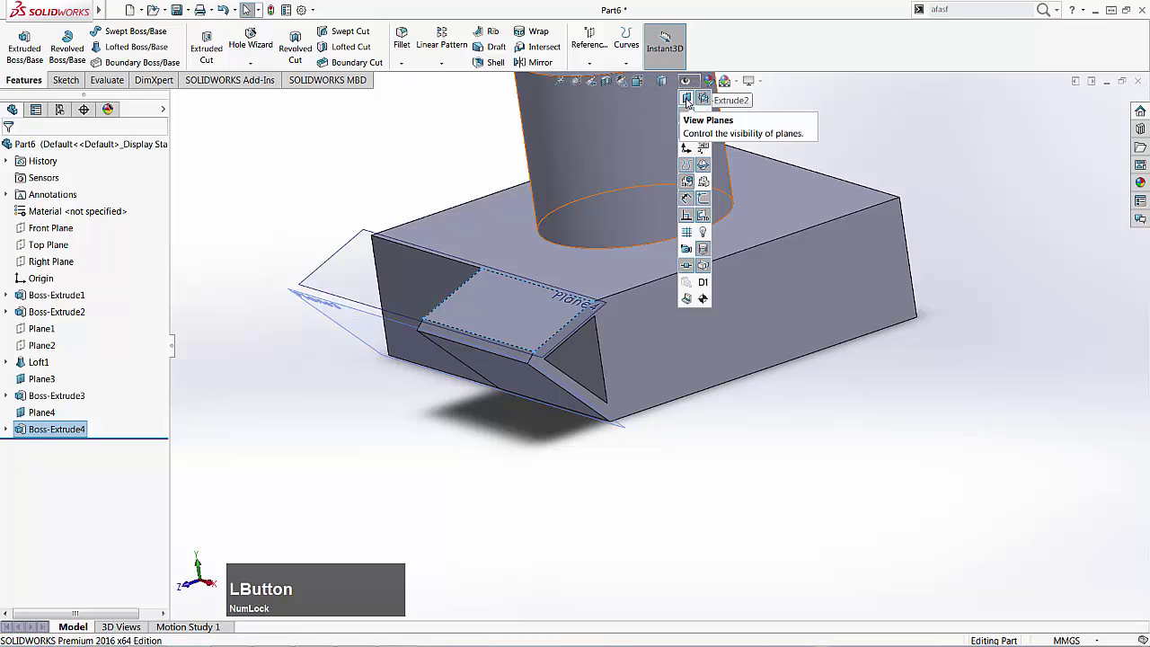
pyautogui.click(695, 100)
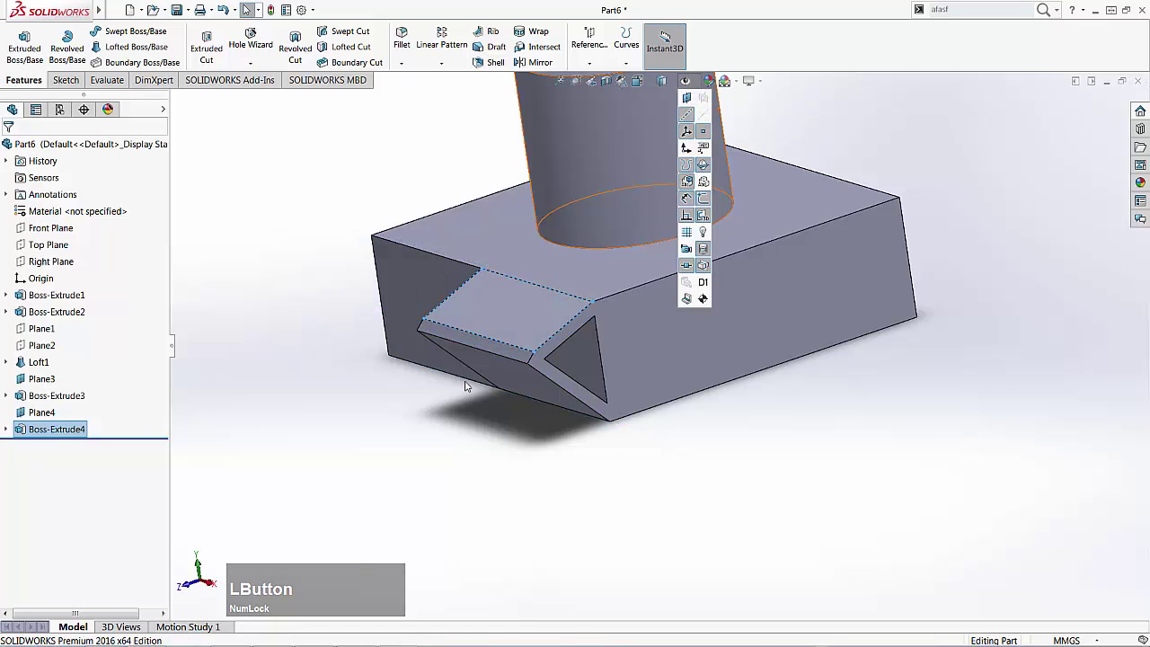